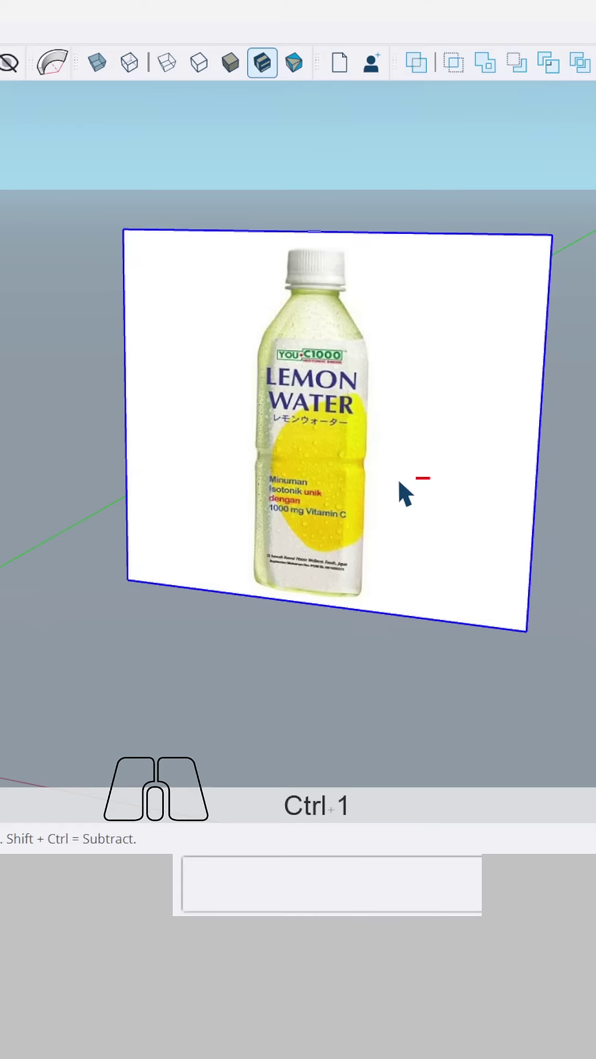
# Face the reference photo straight-on and begin drawing lines at the bottle's cap.
pyautogui.middleClick(296, 461)
pyautogui.scroll(3)
pyautogui.press('r')
pyautogui.scroll(3)
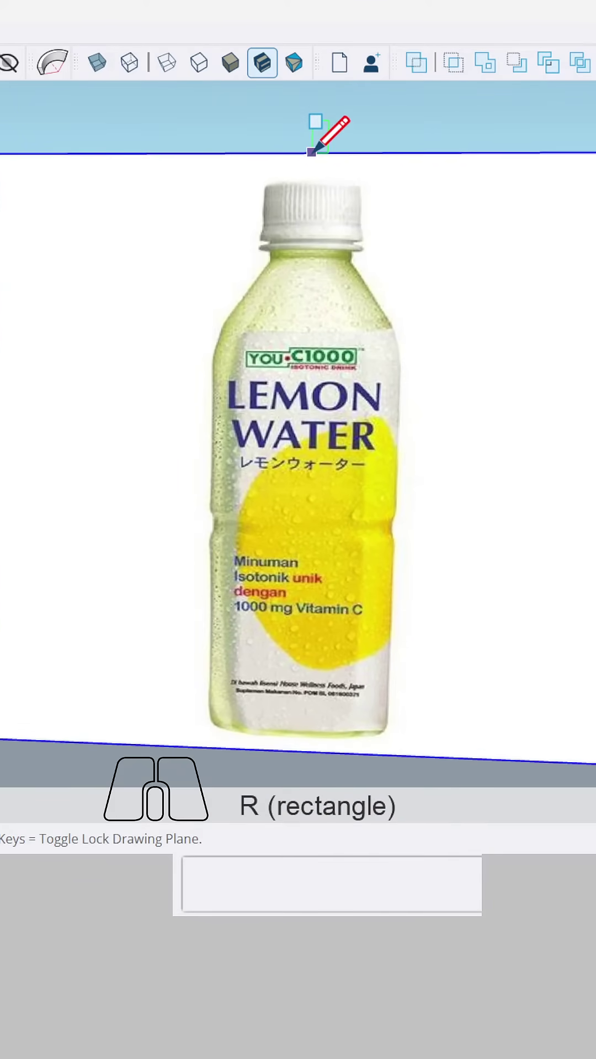
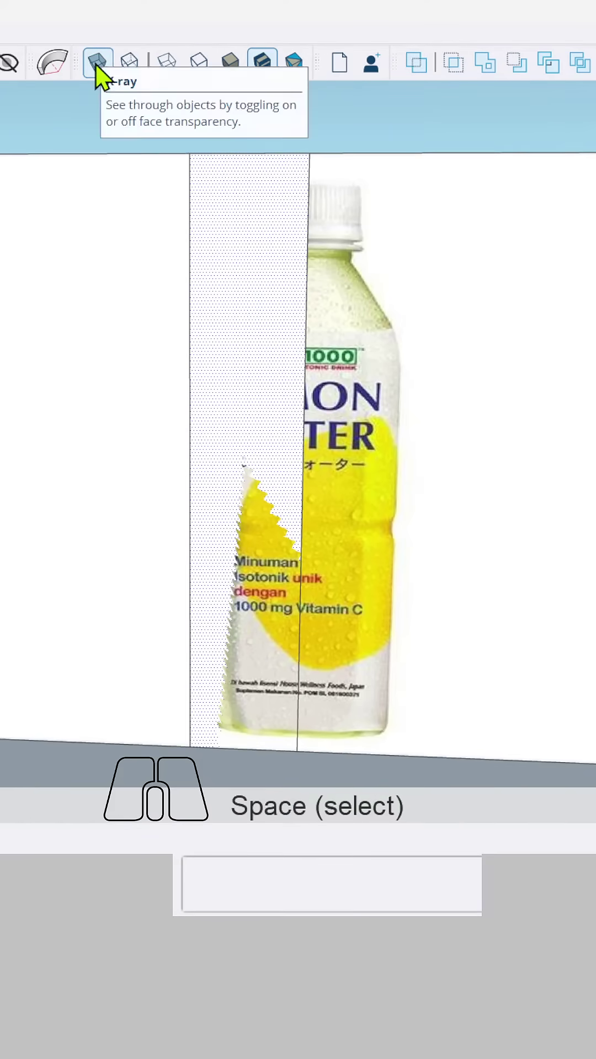
# Turn on X-ray so the photo shows through the traced half-bottle profile face.
pyautogui.click(108, 79)
pyautogui.middleClick(278, 225)
pyautogui.scroll(3)
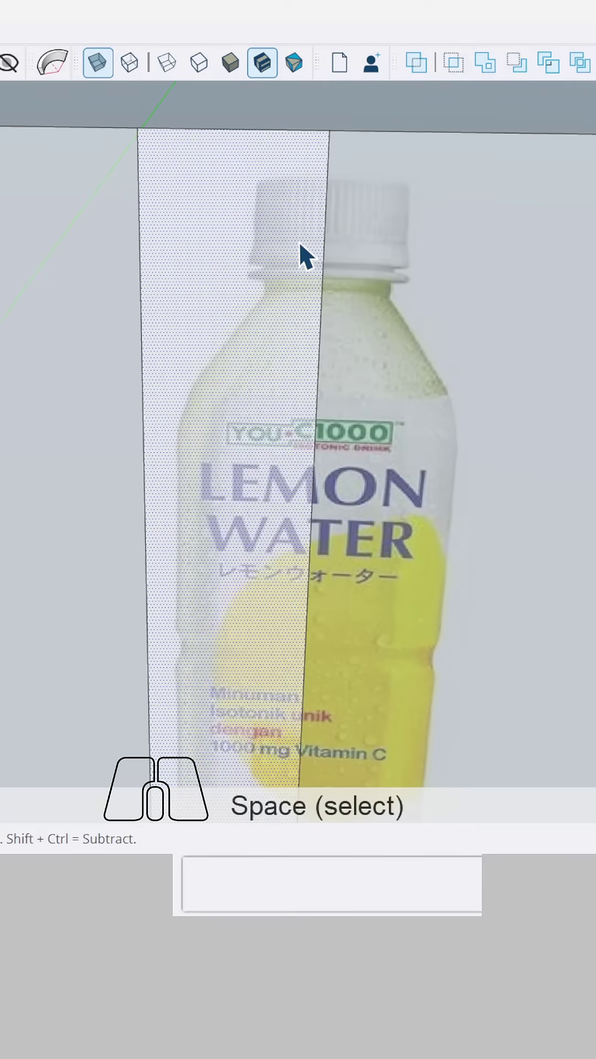
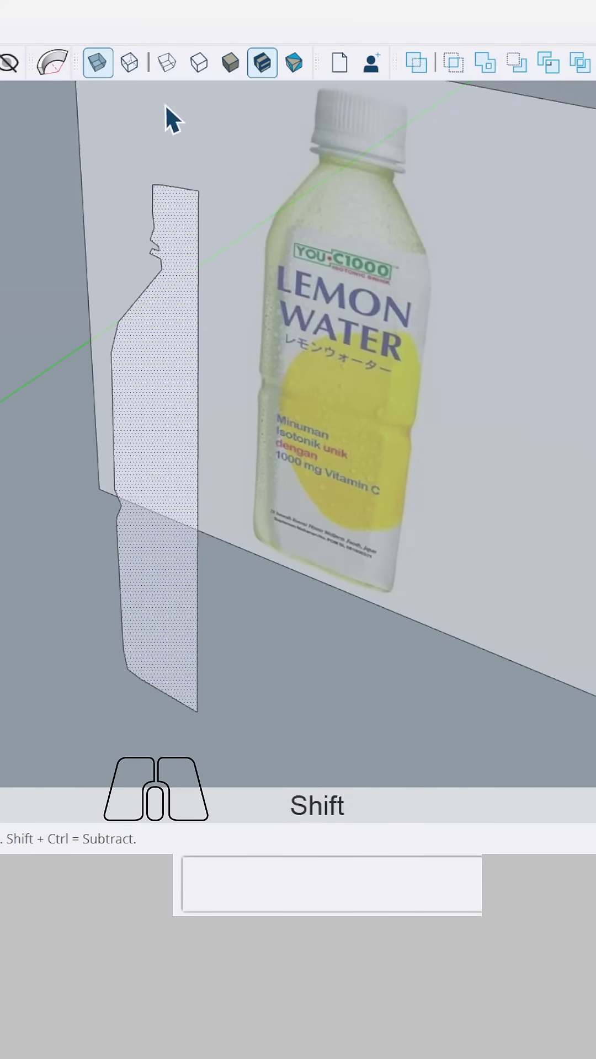
# Turn off X-ray and select the reference photo group beside the profile.
pyautogui.click(113, 85)
pyautogui.click(357, 398)
pyautogui.middleClick(350, 378)
pyautogui.middleClick(362, 381)
# Explode the photo group and select the loose photo face.
pyautogui.rightClick(308, 404)
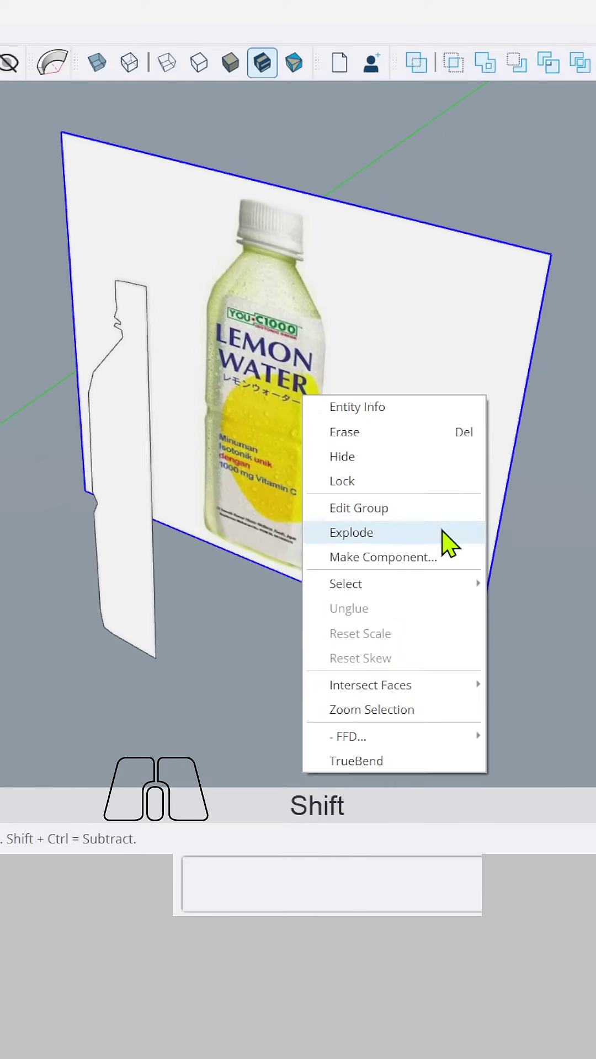
pyautogui.click(454, 546)
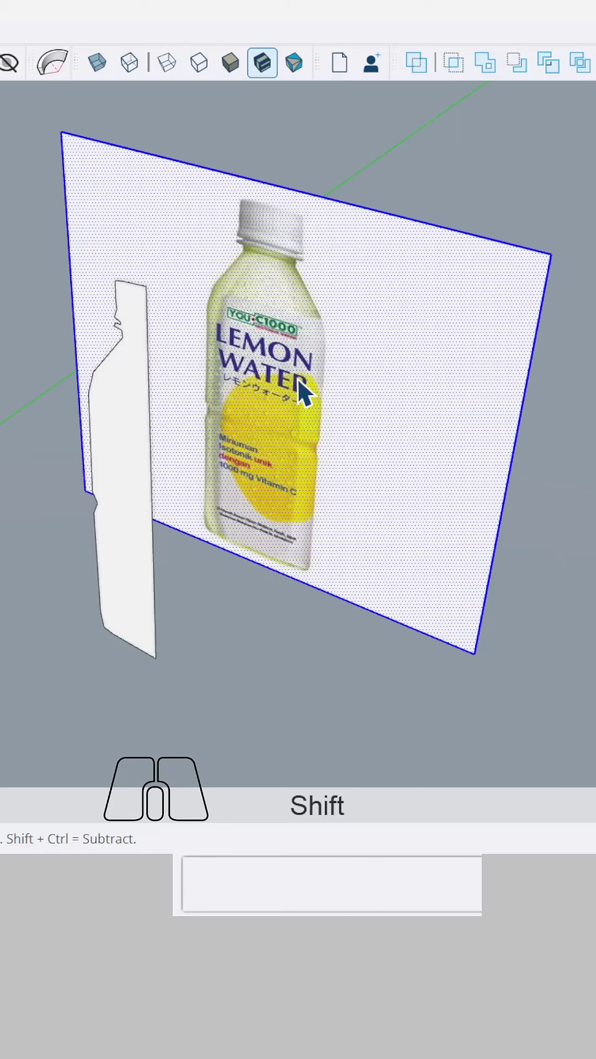
pyautogui.click(304, 388)
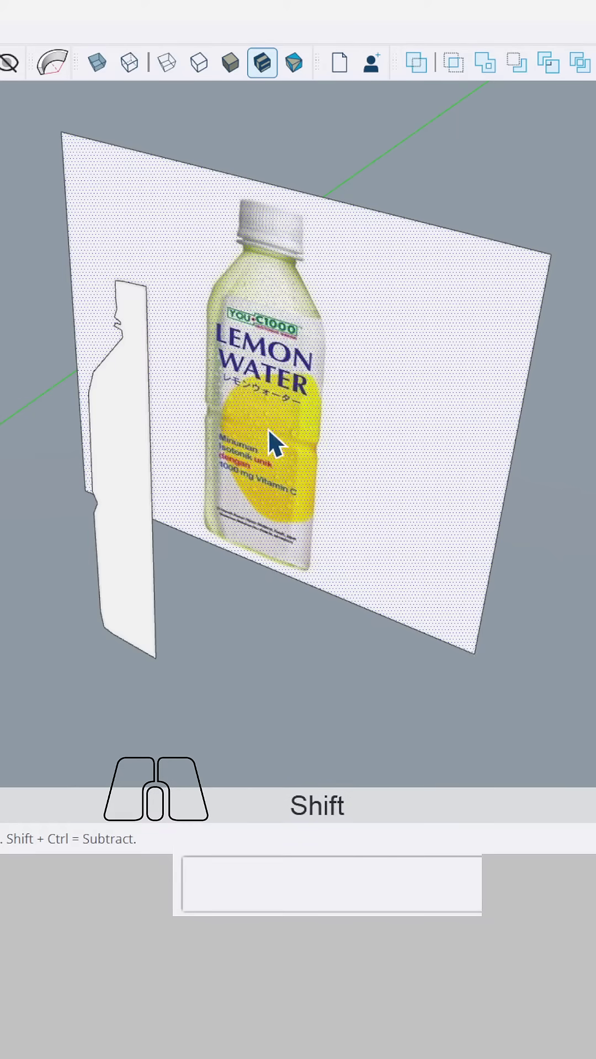
# Set the photo face's texture to Projected and start sampling it with the Paint Bucket.
pyautogui.rightClick(292, 400)
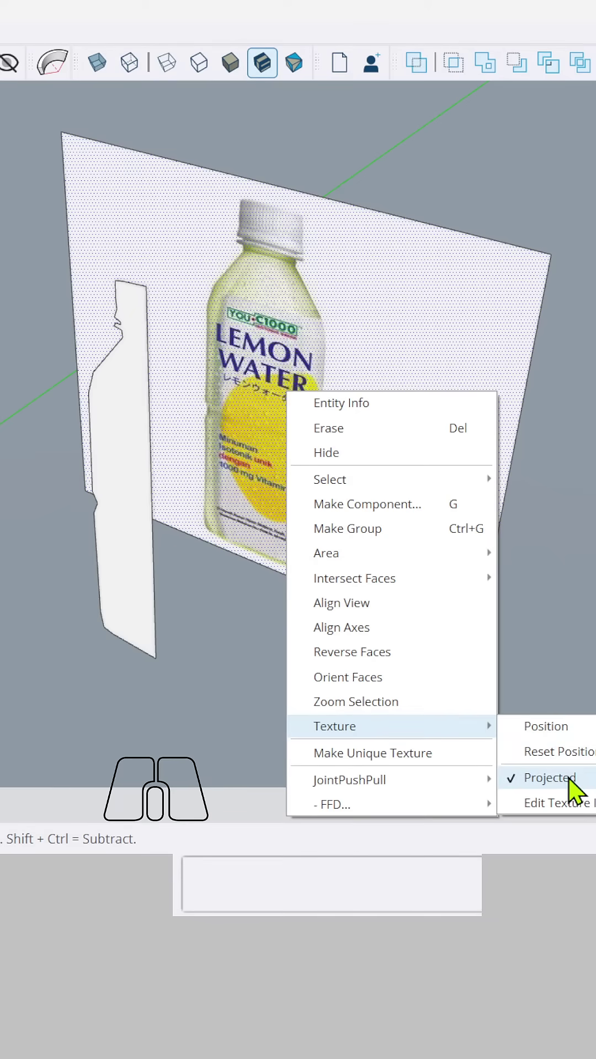
pyautogui.rightClick(209, 312)
pyautogui.moveTo(196, 282); pyautogui.dragTo(201, 291)
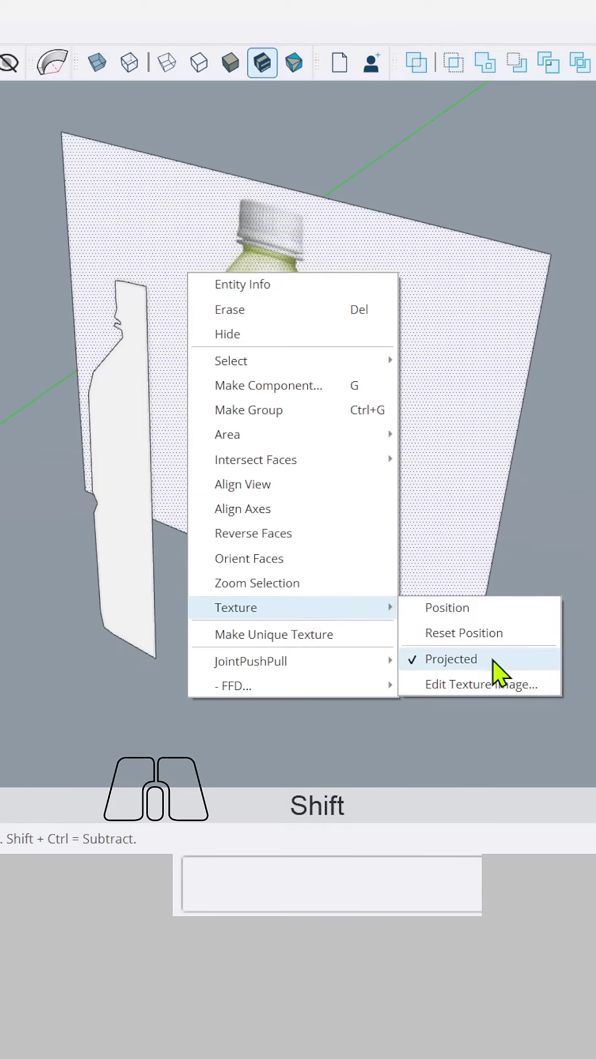
pyautogui.moveTo(464, 338); pyautogui.dragTo(458, 329)
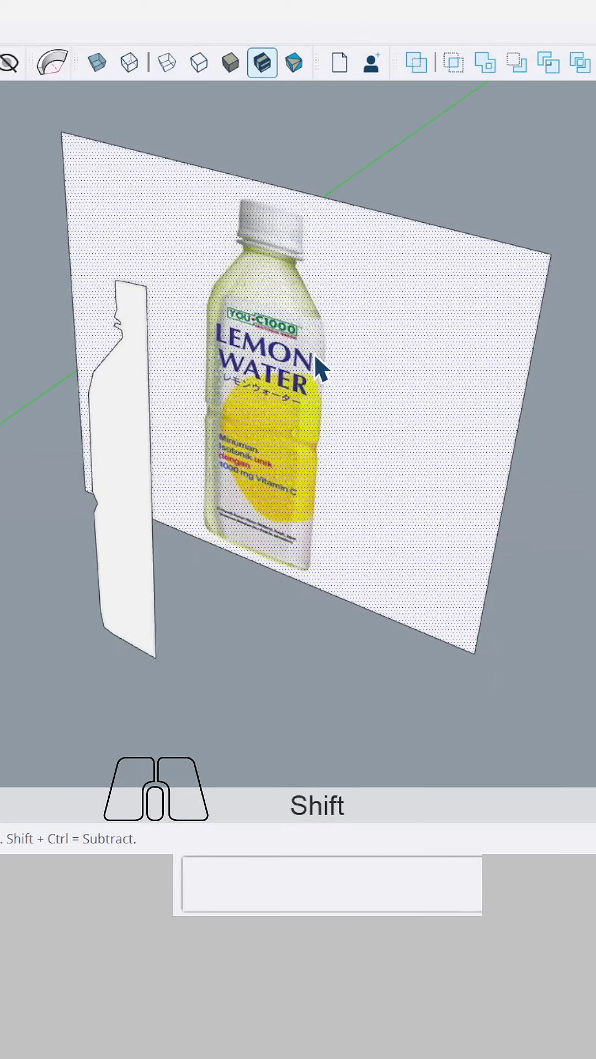
pyautogui.press('b')
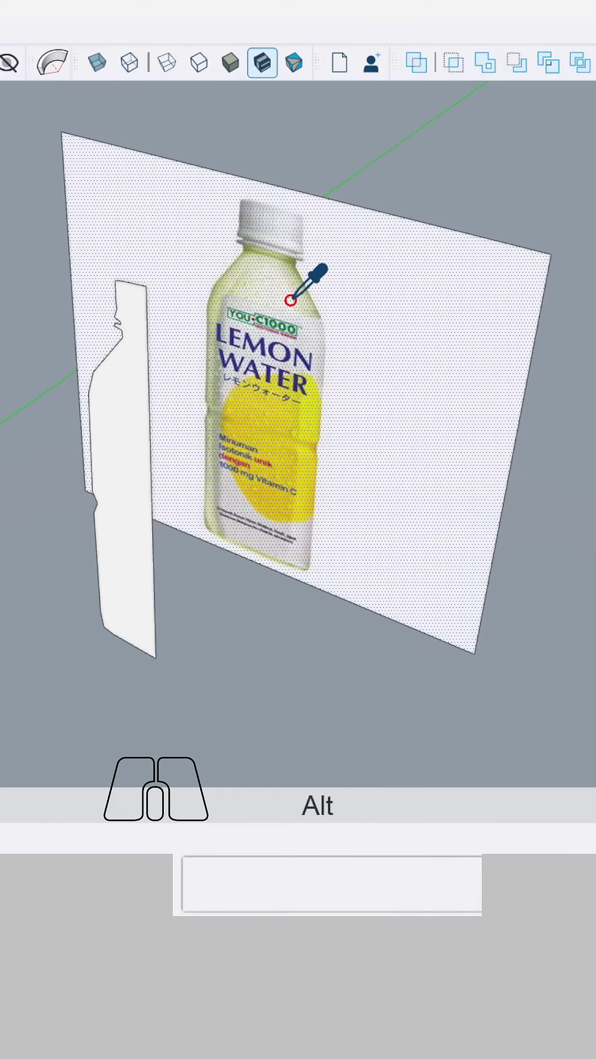
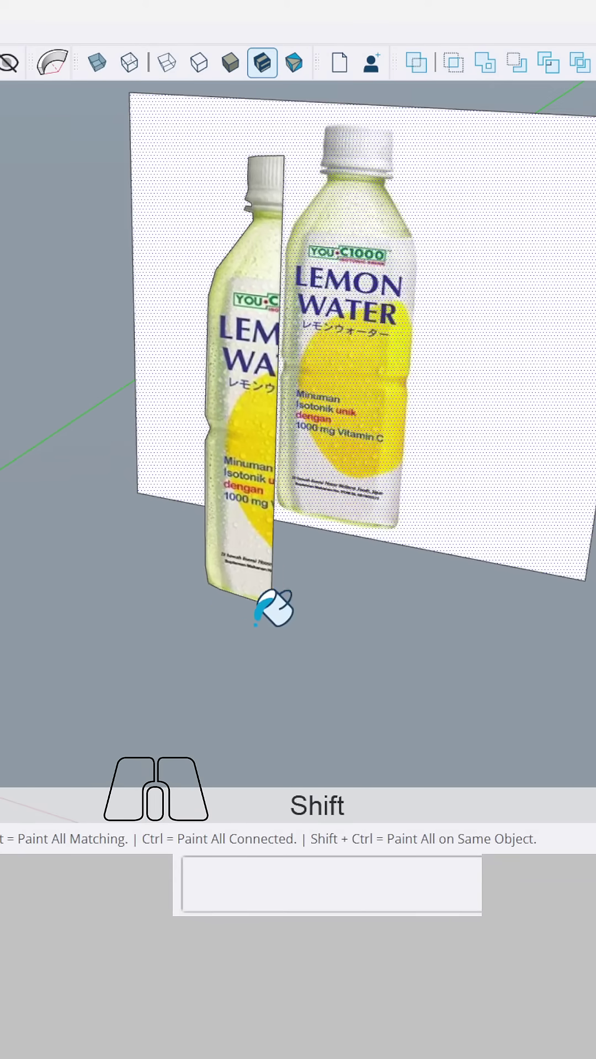
# Finish painting the profile with the projected label and start a small shape on the ground.
pyautogui.press('space')
pyautogui.click(248, 588)
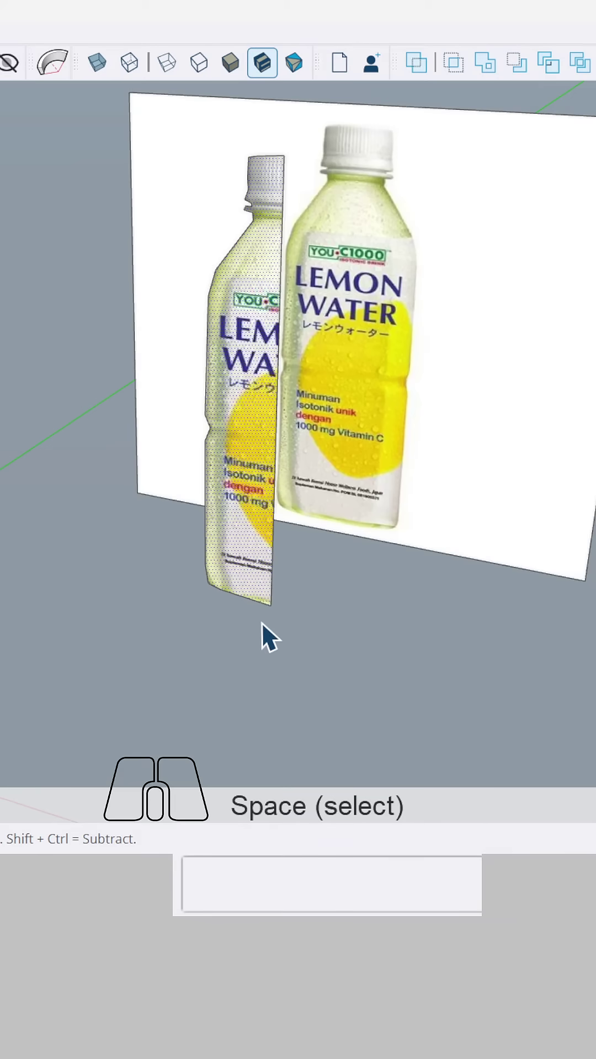
pyautogui.press('r')
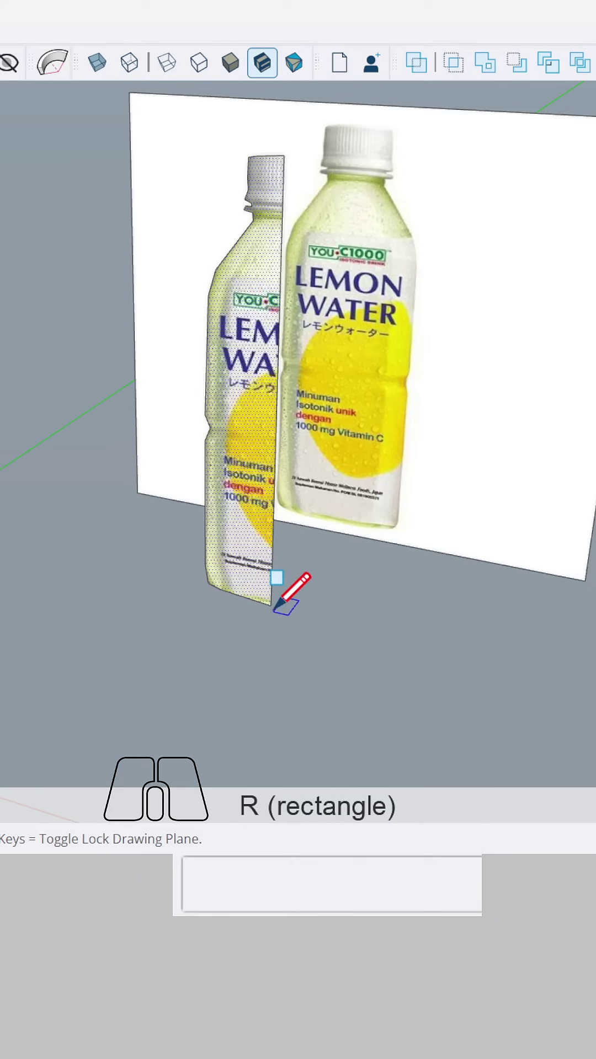
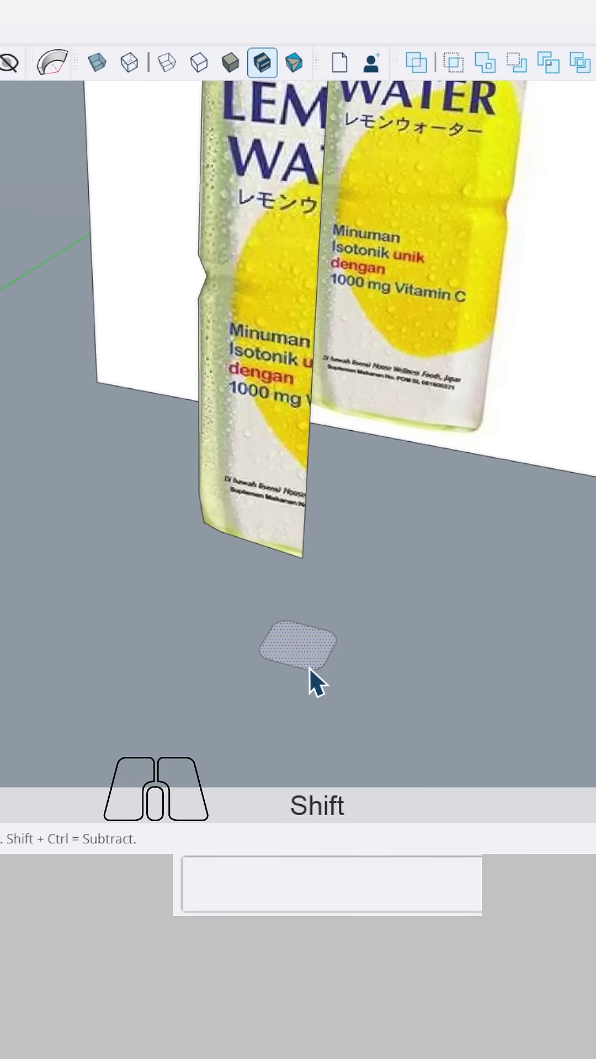
# Sweep the textured profile around the ground shape with Follow Me into a solid bottle.
pyautogui.click(308, 663)
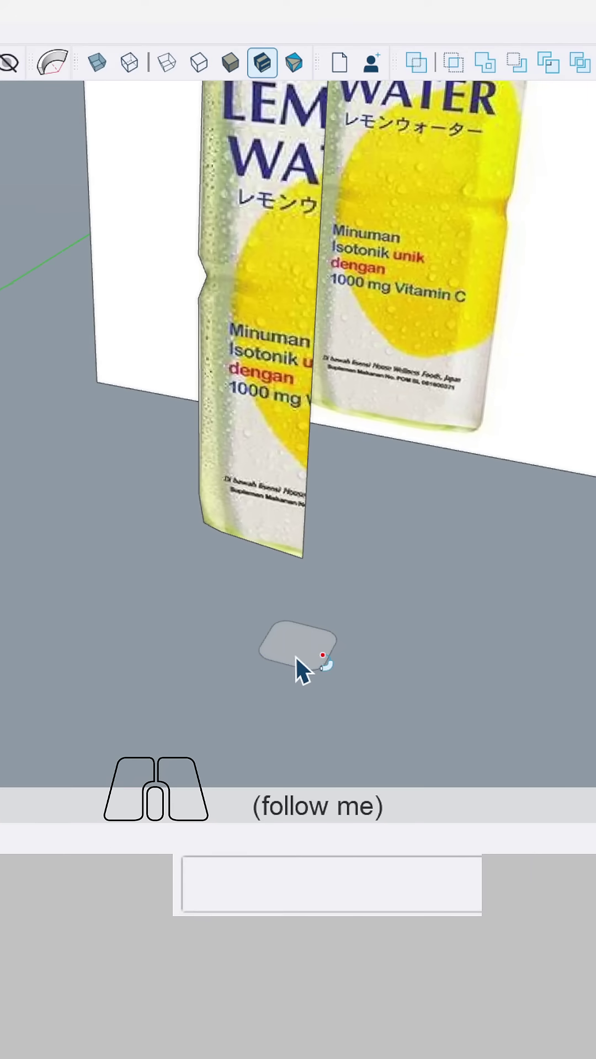
pyautogui.click(249, 463)
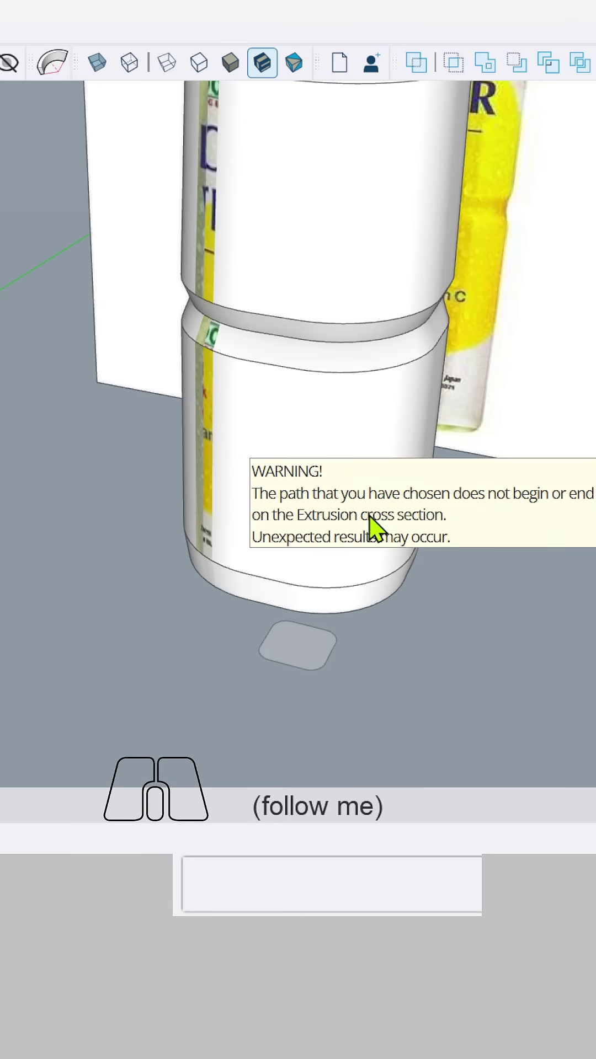
pyautogui.moveTo(371, 531); pyautogui.dragTo(230, 567)
pyautogui.press('space')
pyautogui.click(133, 547)
# Orbit around the new Lemon Water bottle and select it whole with its edges.
pyautogui.middleClick(148, 540)
pyautogui.scroll(-3)
pyautogui.click(257, 410)
pyautogui.doubleClick(258, 409)
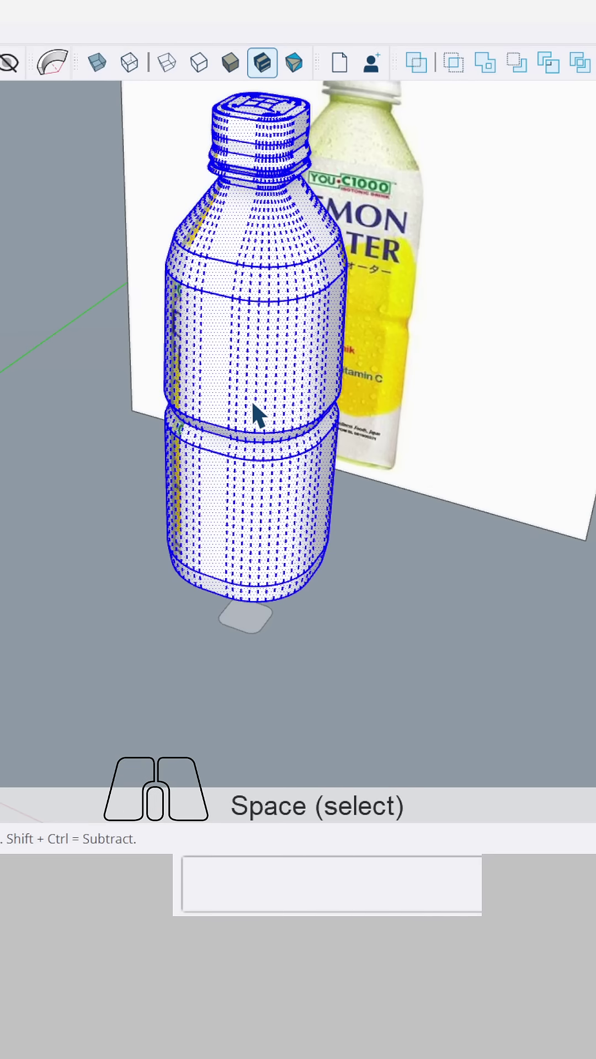